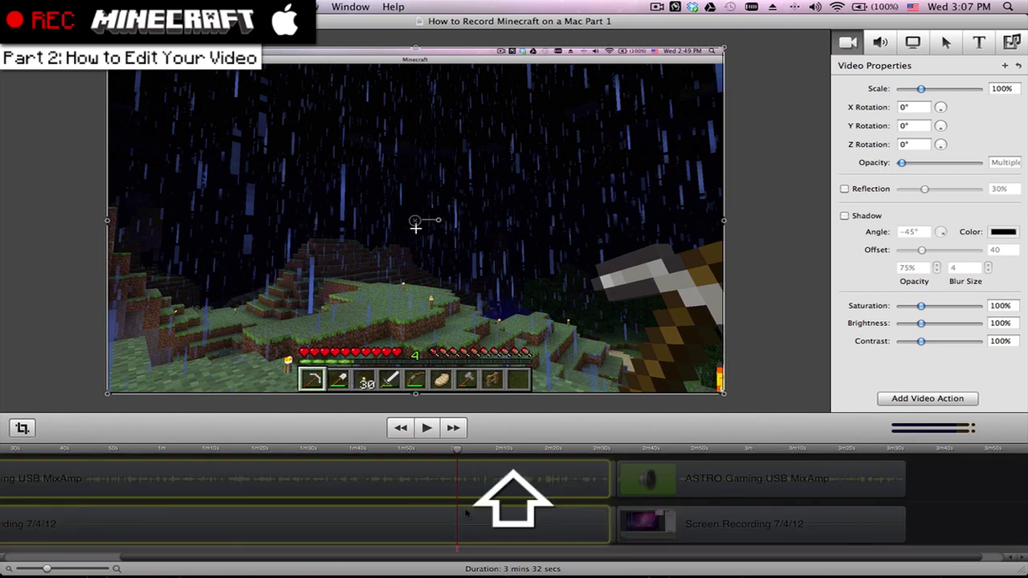
- Split the recording clip at the playhead where the rainy grassland with torches appears
key(shift+super+t)
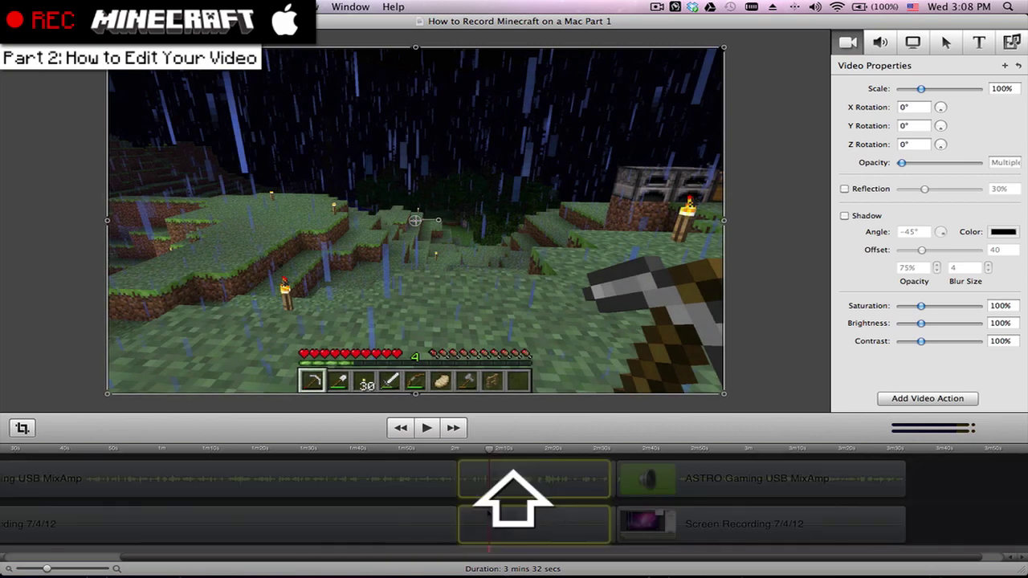
- Split the clip a second time to isolate the unwanted section of the recording
key(shift+super+t)
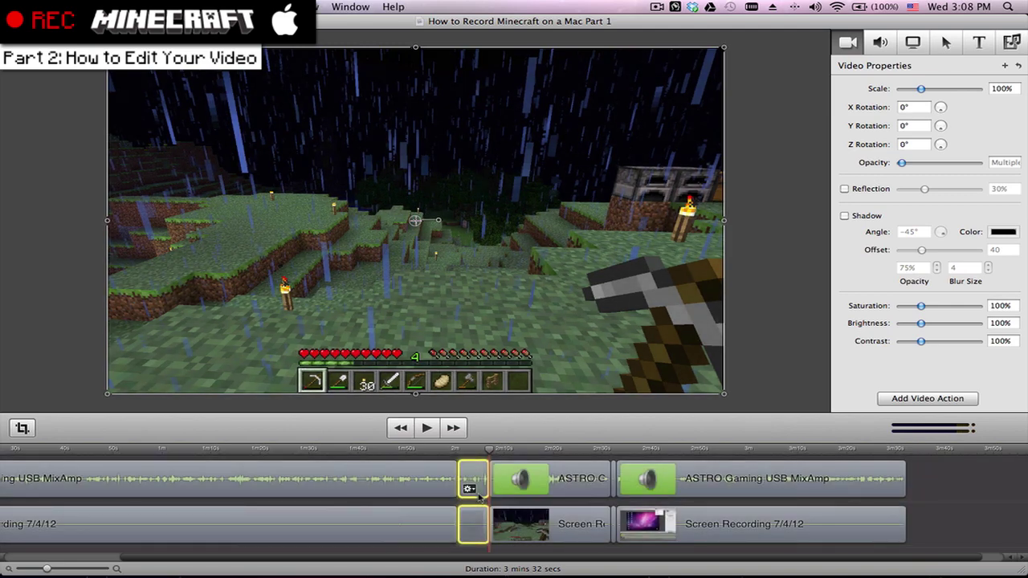
- Cut the isolated unwanted section from the timeline, then undo to bring it back
key(super+x)
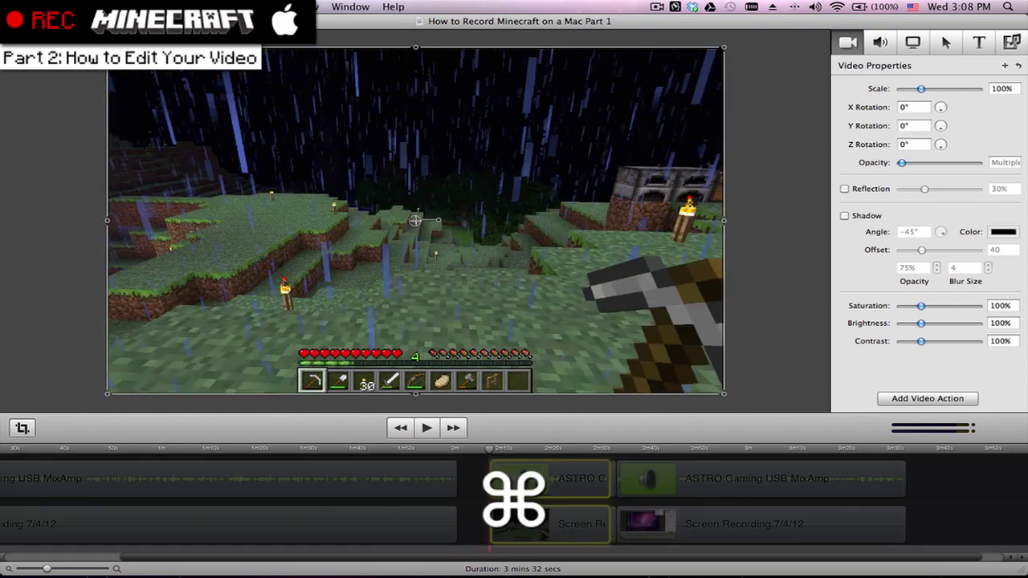
key(super+z)
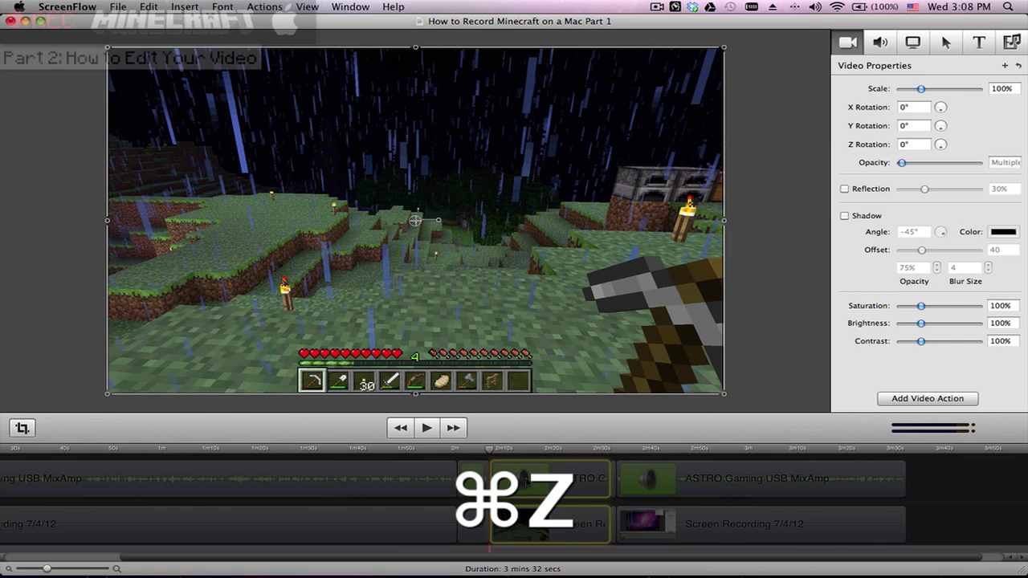